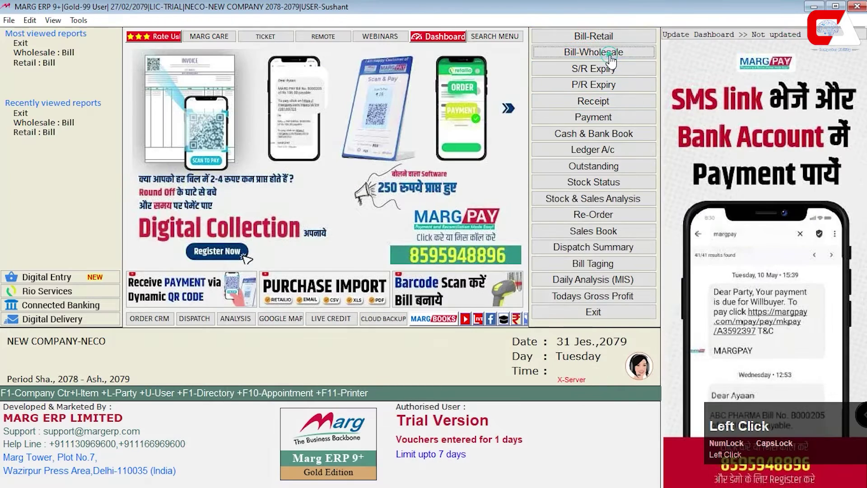
Preview the payment mode choices on a new sale bill, then return to the dashboard.
key(Return)
key(Return)
key(space)
key(Down)
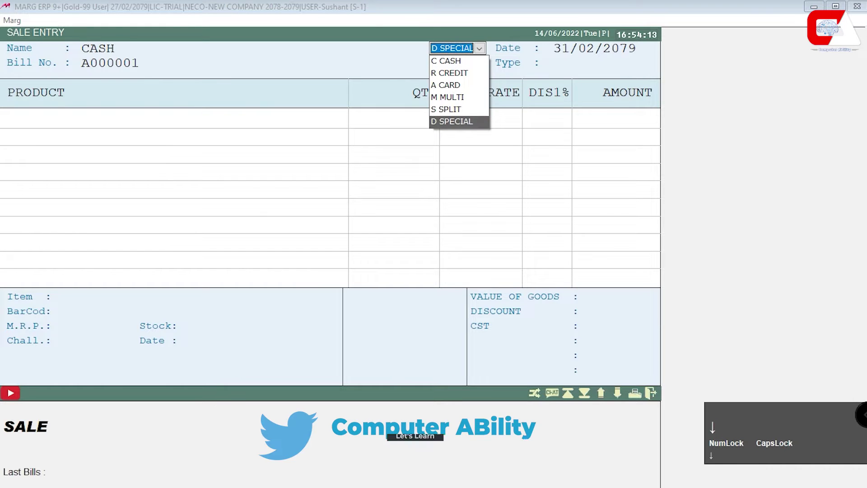
key(Up)
key(Up)
key(Down)
key(Up)
key(Down)
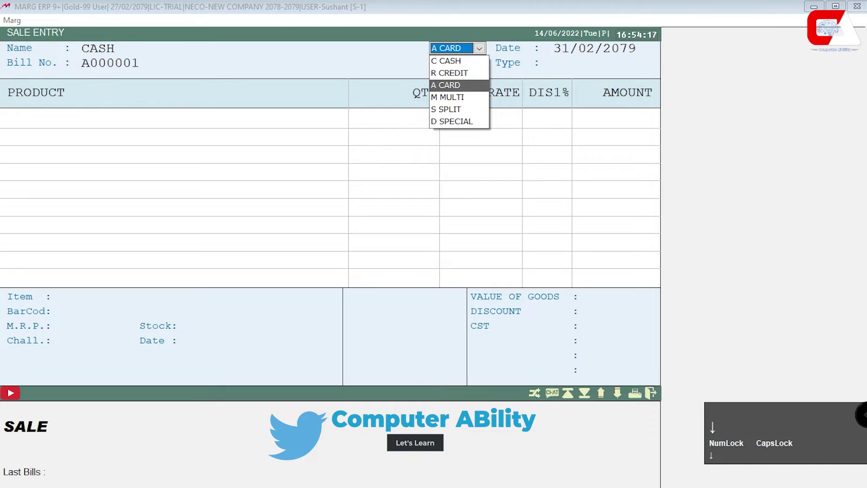
key(Up)
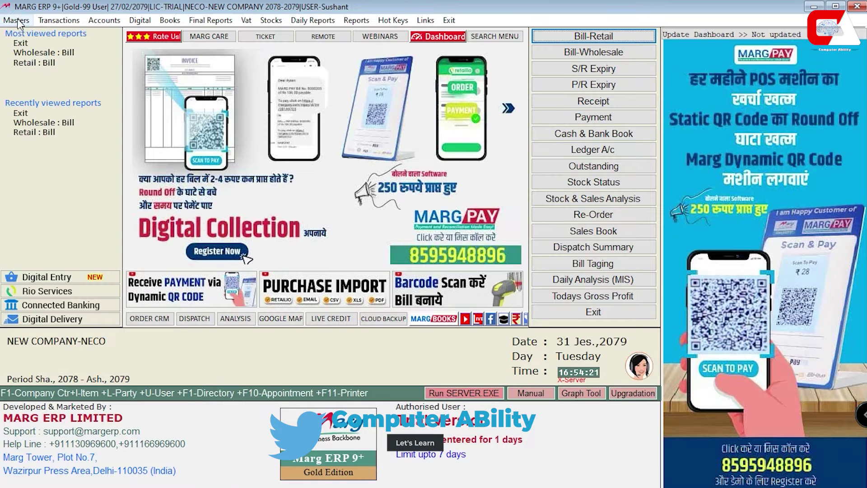
From Masters > MARG Setups > Control Room, search all controls for 'MODE of payment'.
click(22, 25)
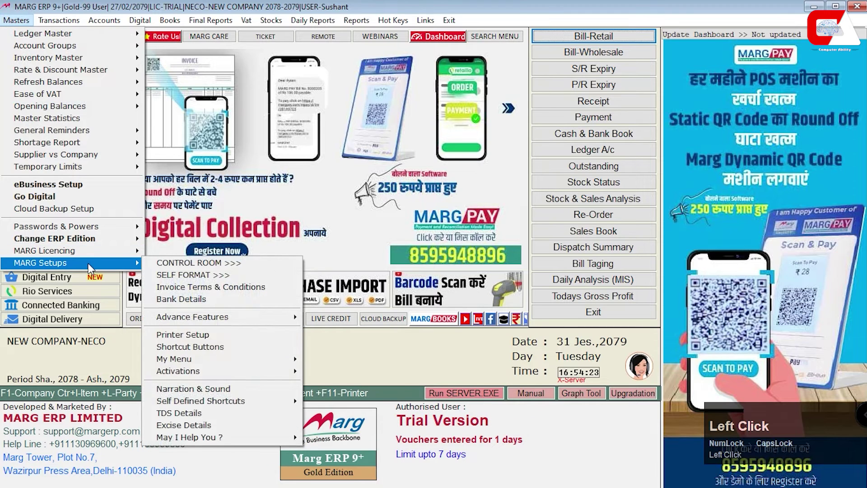
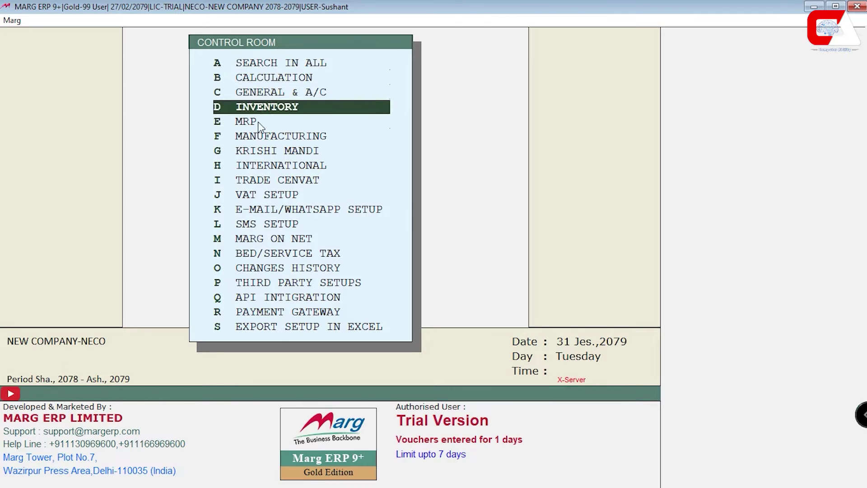
text(a)
text(aodMODE)
key(space)
text(of)
key(space)
text(payment)
key(Return)
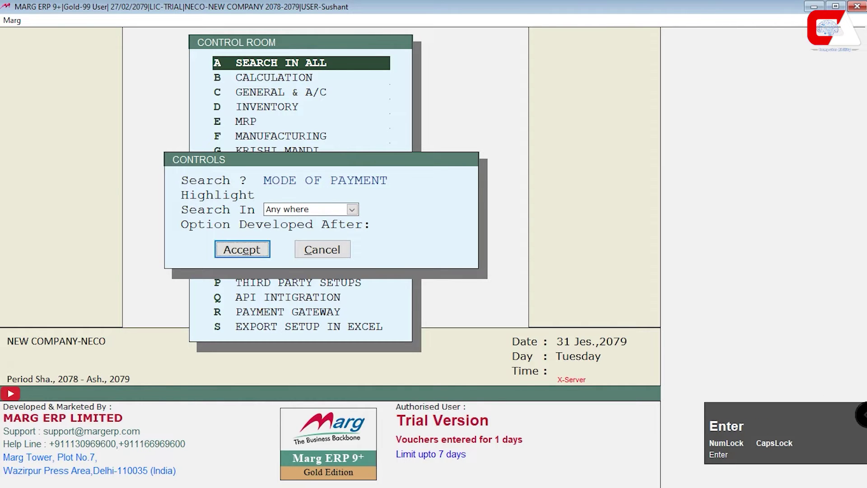
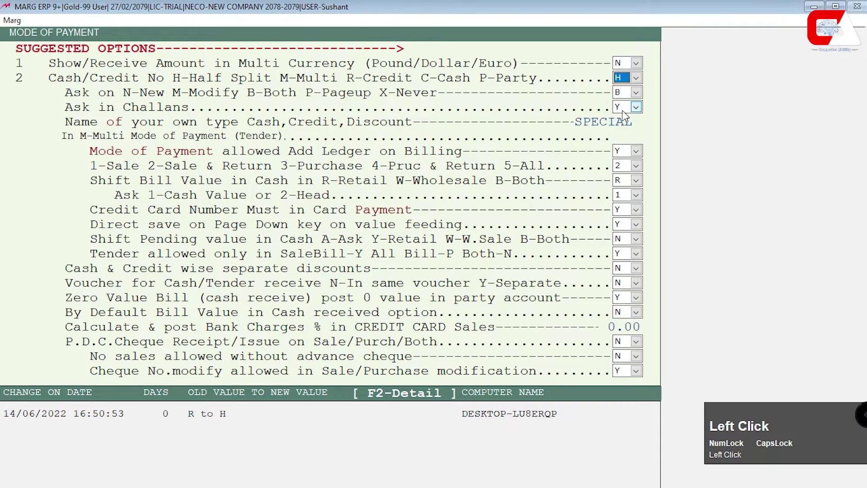
Leave the Mode of Payment controls with Cash/Credit = H and confirm Yes to save changes.
key(Return)
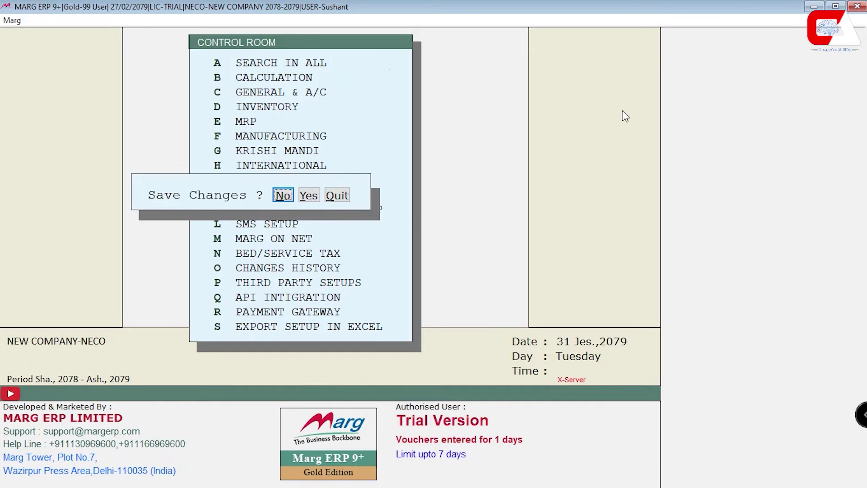
key(Right)
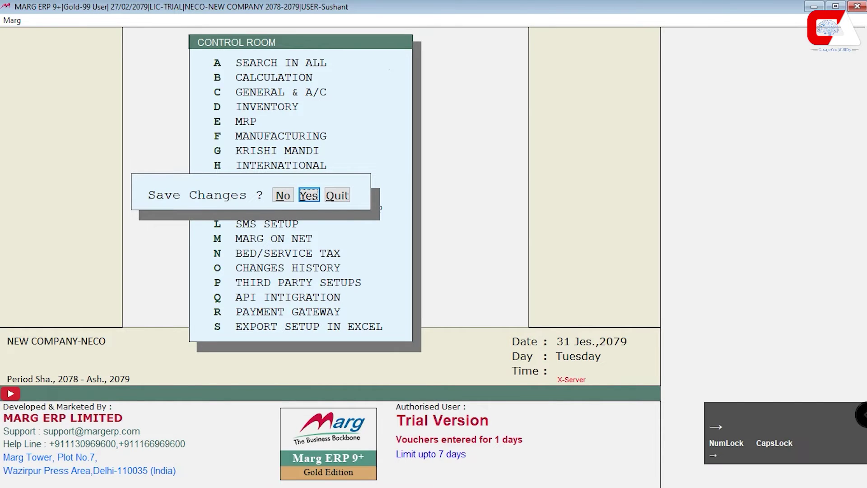
key(Return)
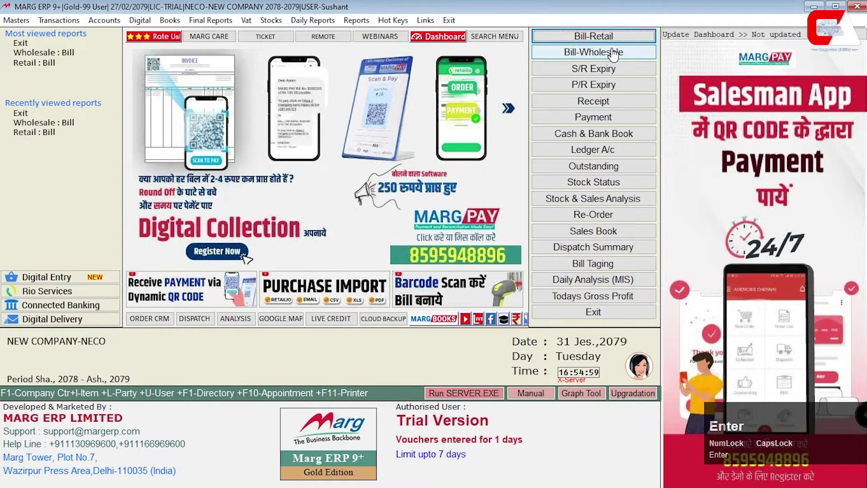
Start a cash sale bill and create the new product ITEM A via F2.
click(618, 53)
key(Return)
key(Return)
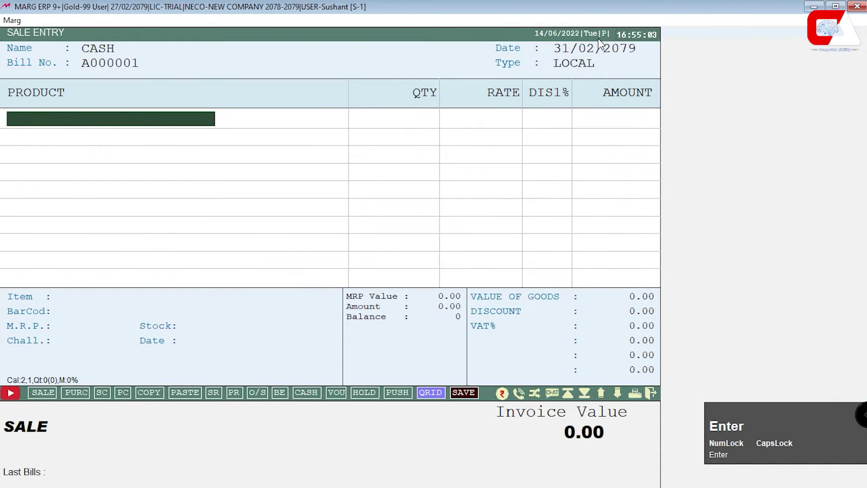
key(F2)
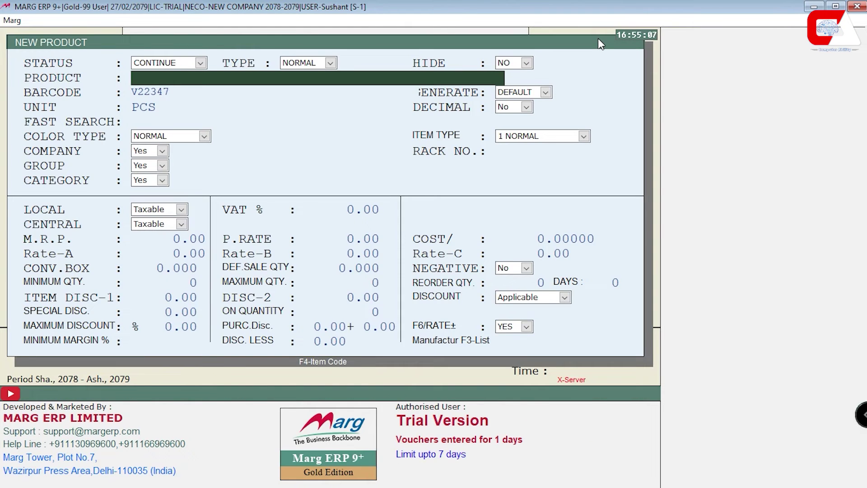
text(item)
key(space)
key(a)
Bill ITEM A with quantity 10 at rate 500, totalling 5000.
key(Return)
key(ctrl+w)
key(Return)
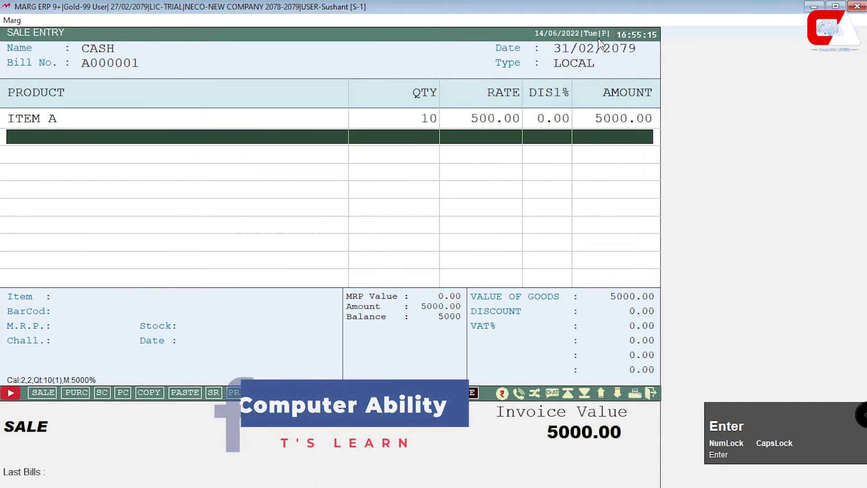
Save cash bill A000001 without printing and begin a new ledger under Sundry Debtors.
key(End)
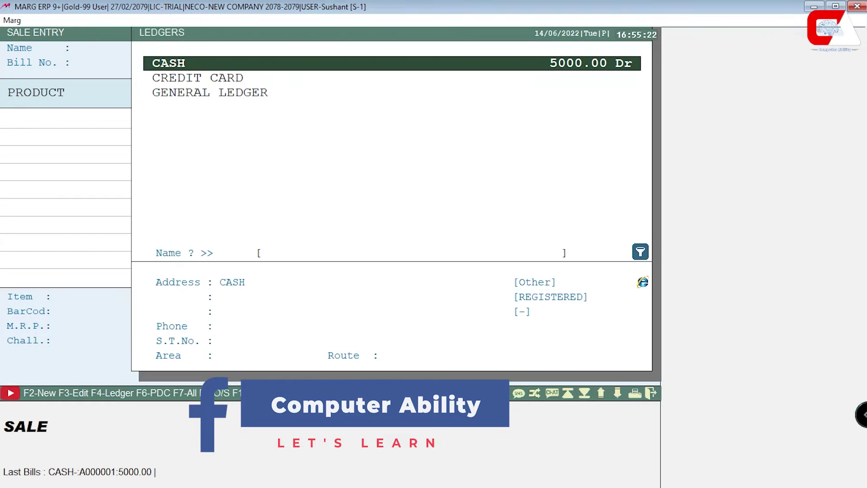
key(F2)
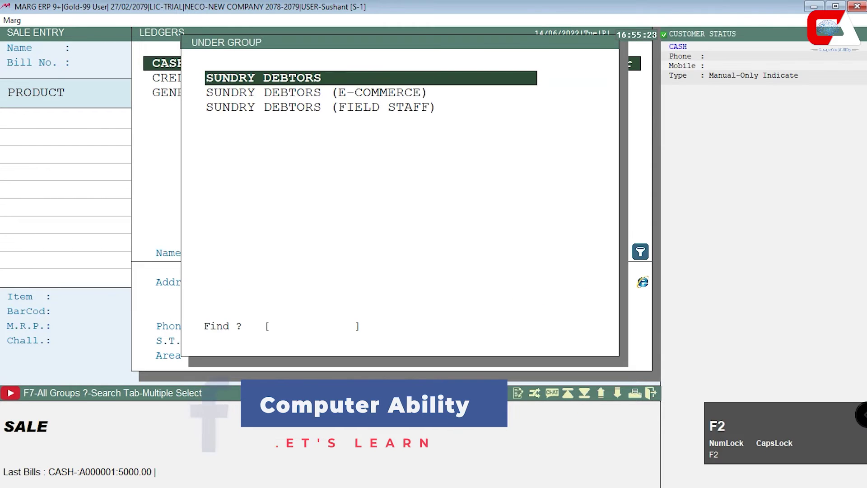
key(Return)
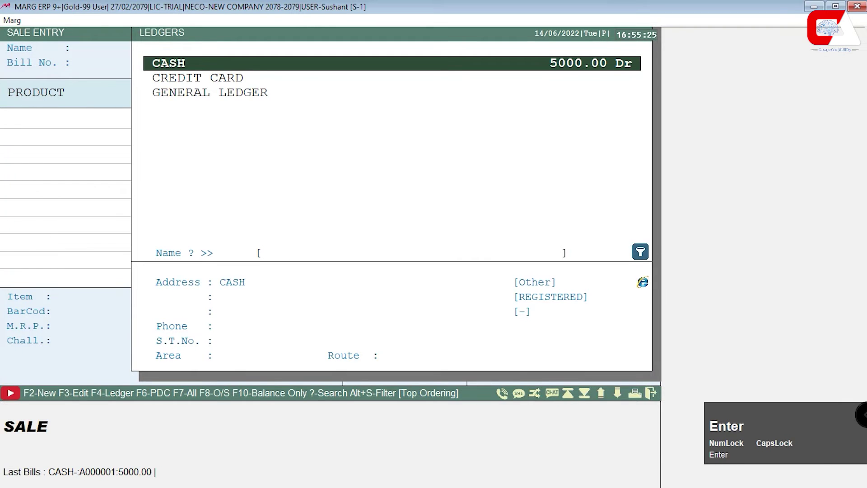
key(F2)
key(Return)
Name the new debtor PARTY ONE, save it and choose it as the party for bill A000002.
text(paPARTy)
key(space)
text(onbee)
key(Return)
key(ctrl+w)
Bill 10 ITEM A at 400 (Don't Store rate), with 1000 cash received and 3000 balance.
key(Return)
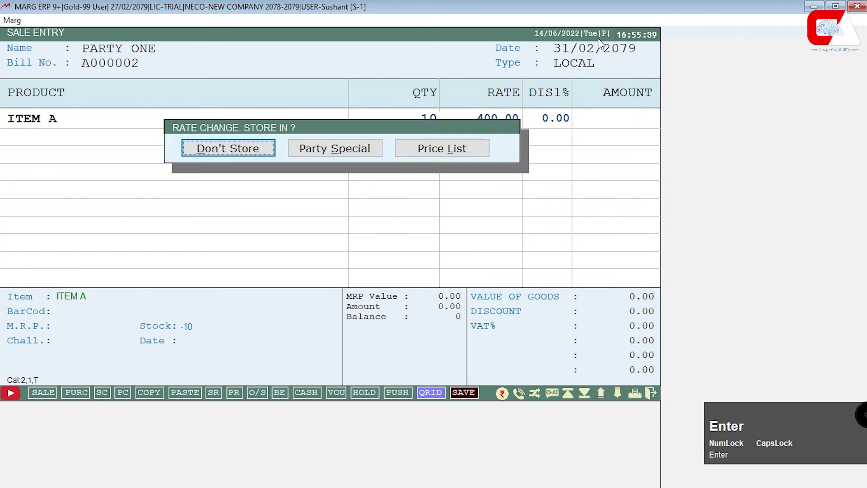
key(End)
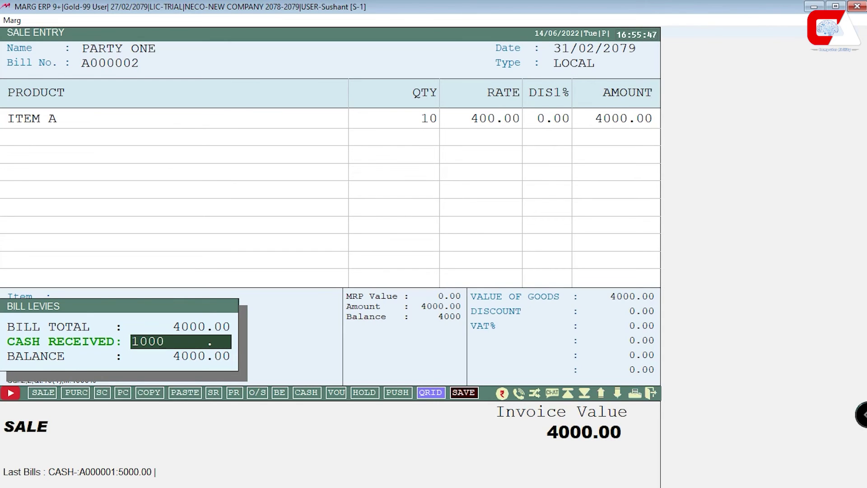
key(Return)
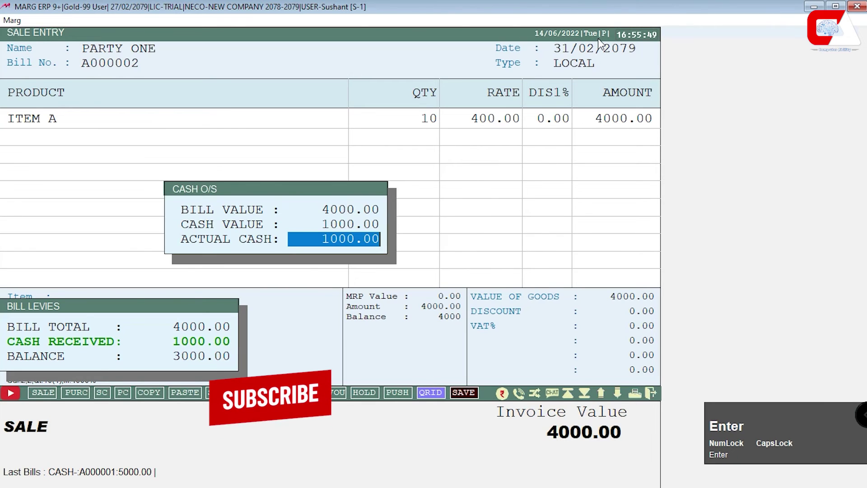